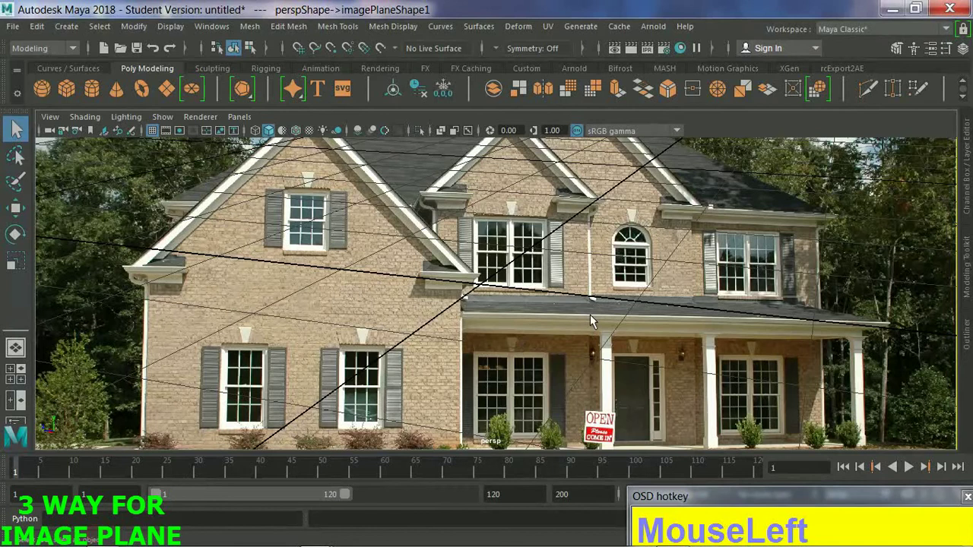
Show the Attribute Editor for imagePlaneShape1 beside the perspective view
key("ctrl+a")
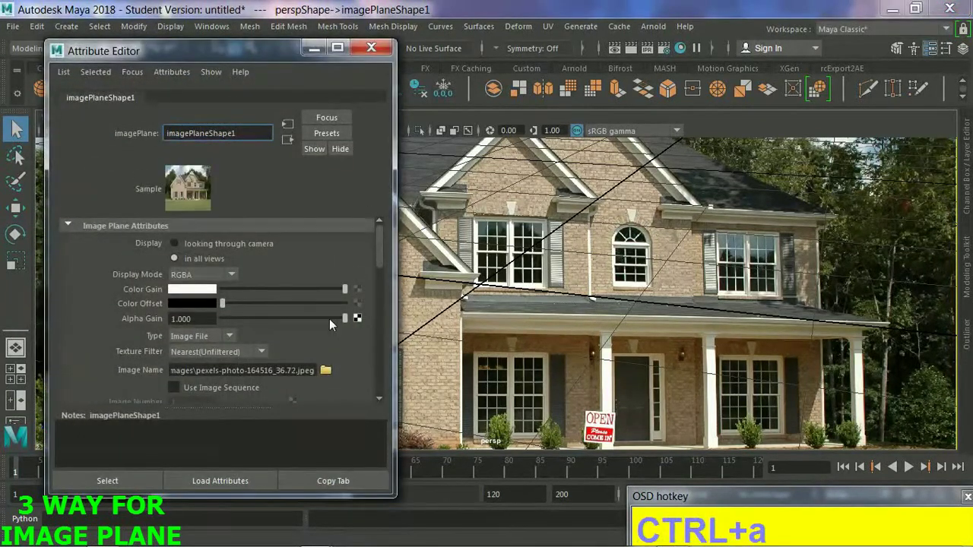
Reach the Placement settings with Size 0.797/0.635, Offset 0.540/-0.040 and Depth 100.18
scroll("down", 3)
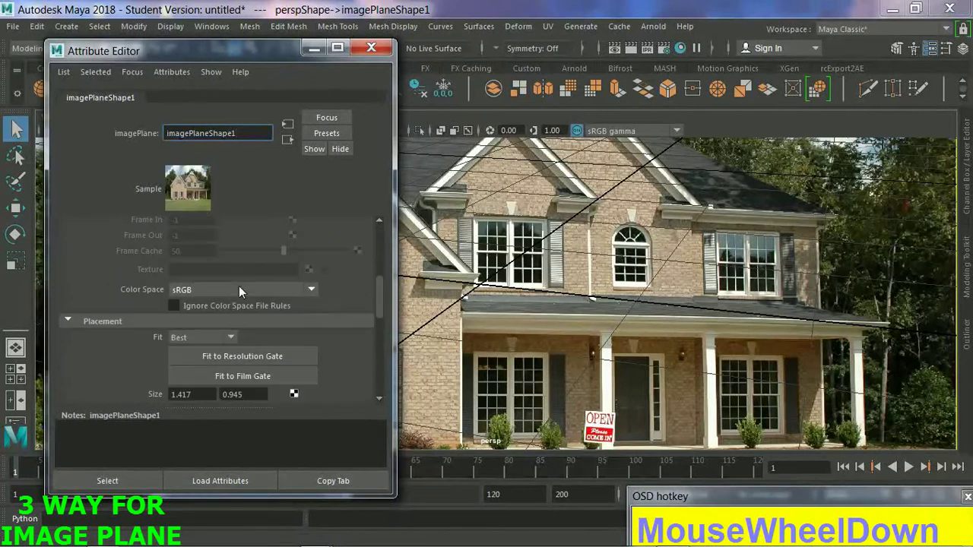
left_click(389, 311)
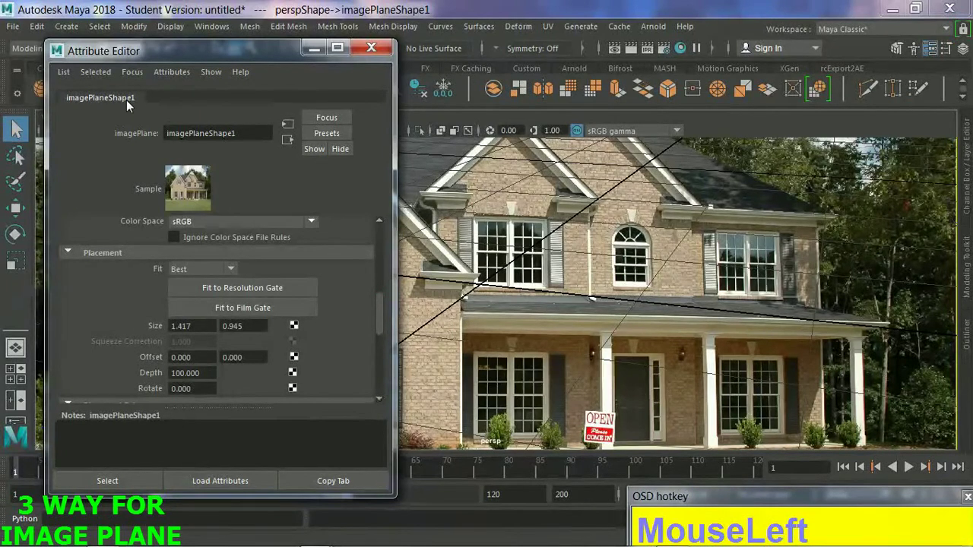
scroll("down", 3)
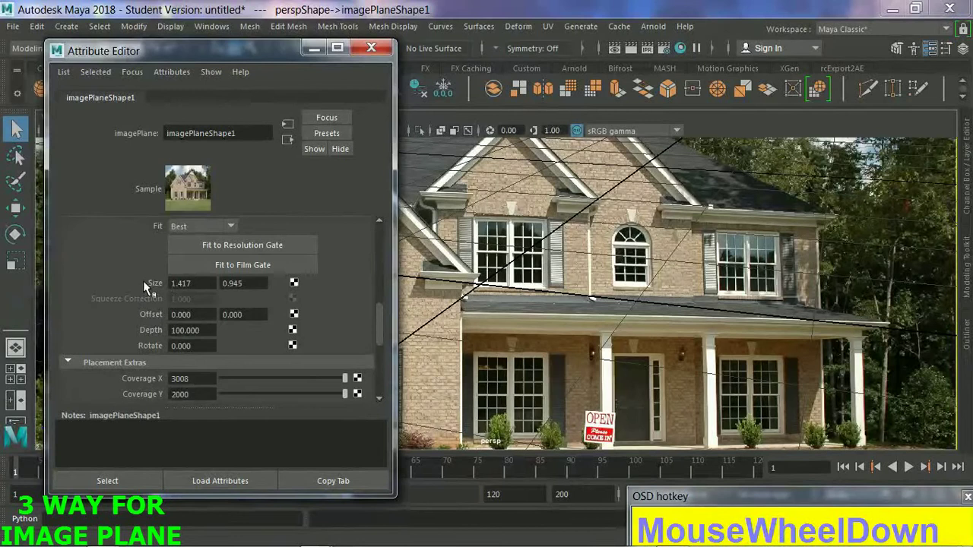
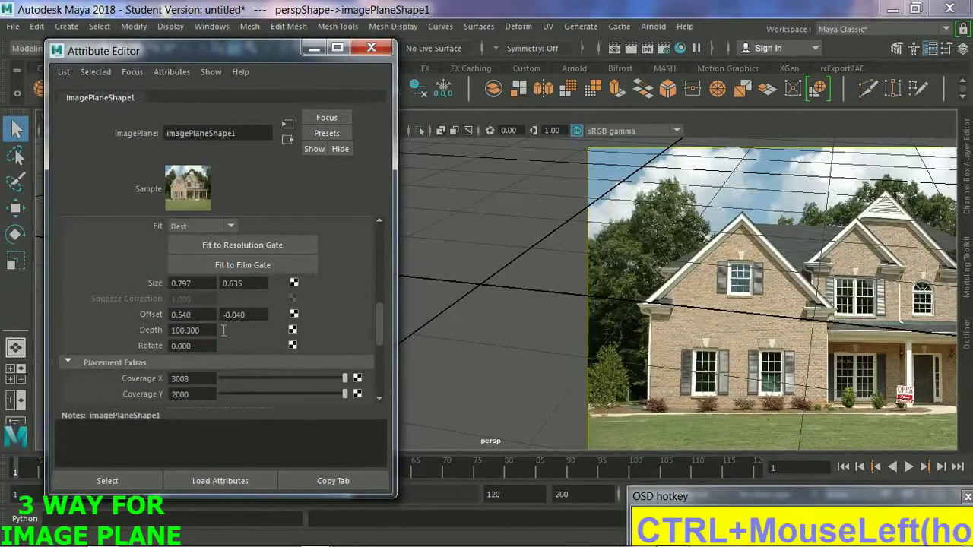
Show the house plane in a side view at Depth 103.85 with Rotate 0.7
left_click(595, 310)
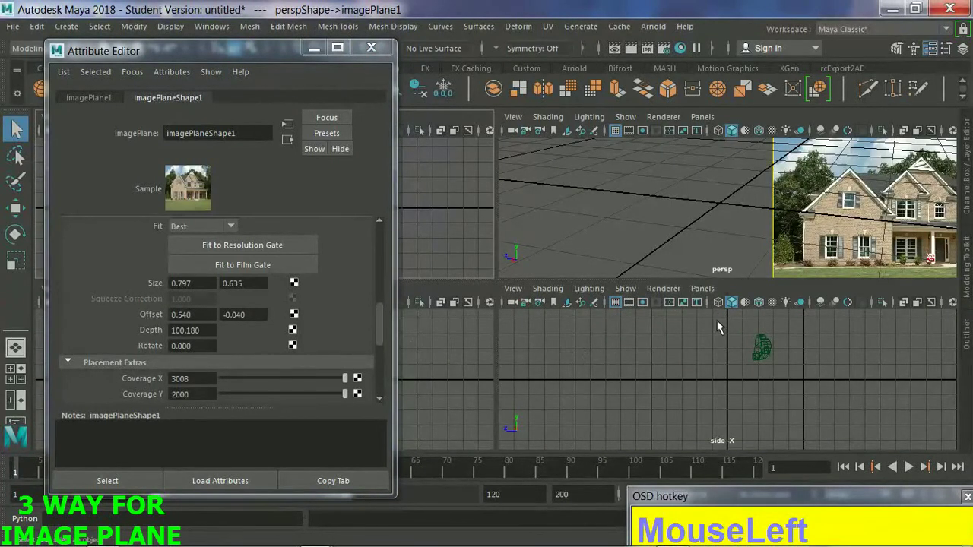
middle_click(727, 327)
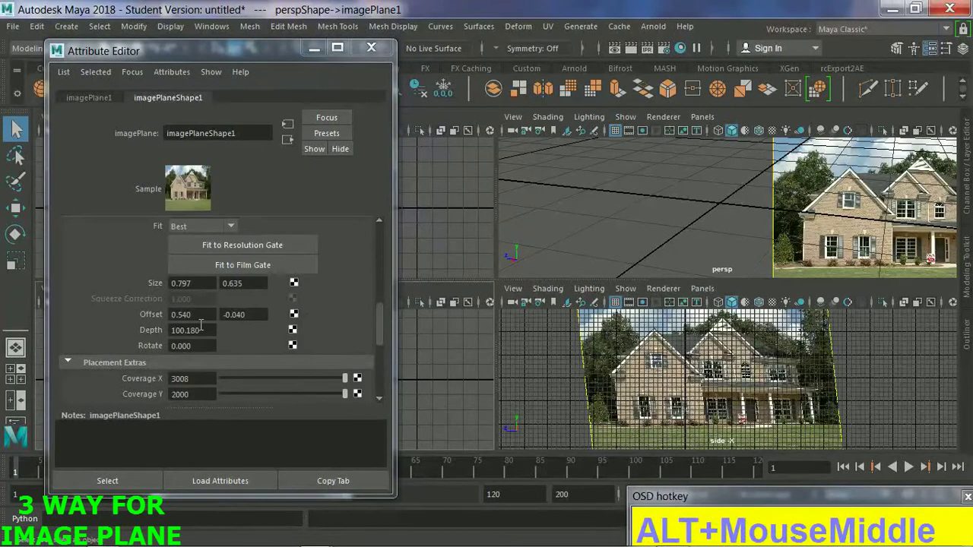
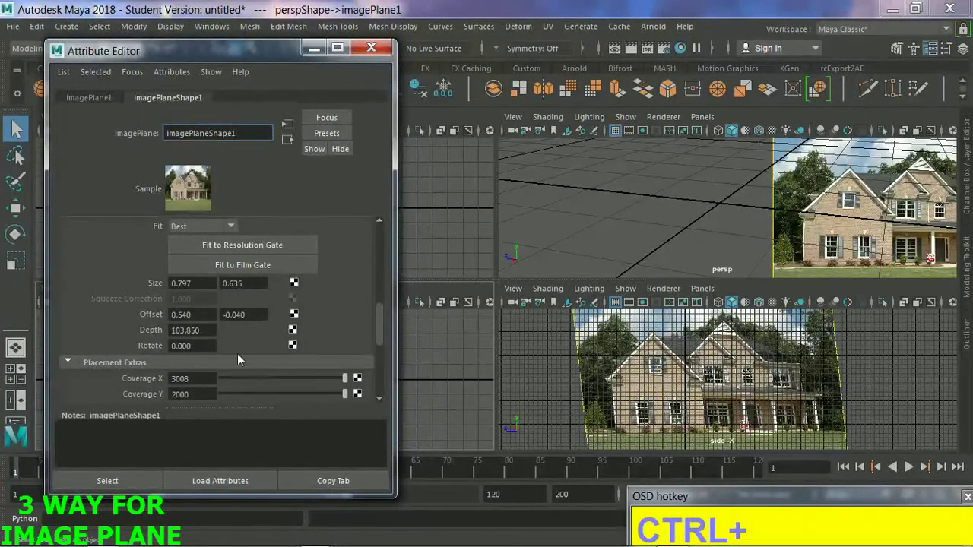
left_click(541, 88)
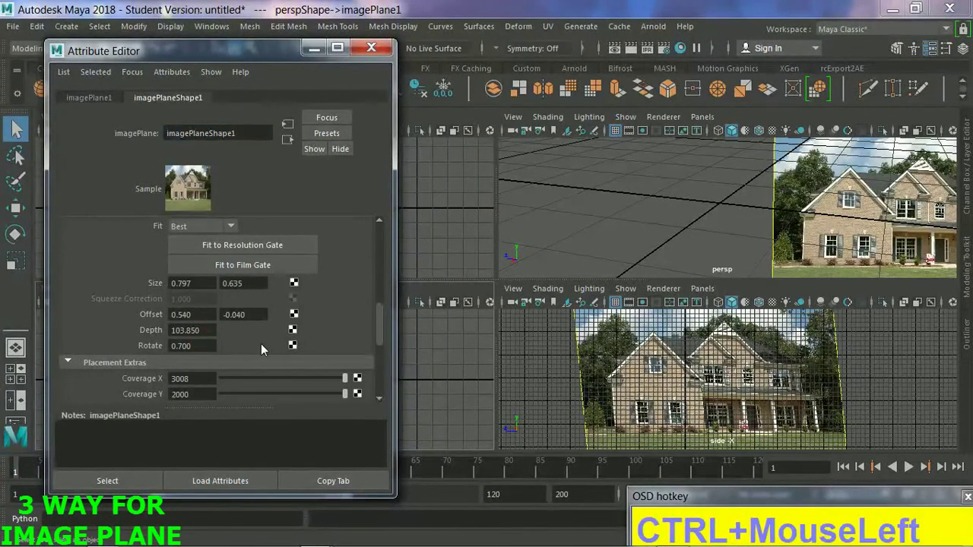
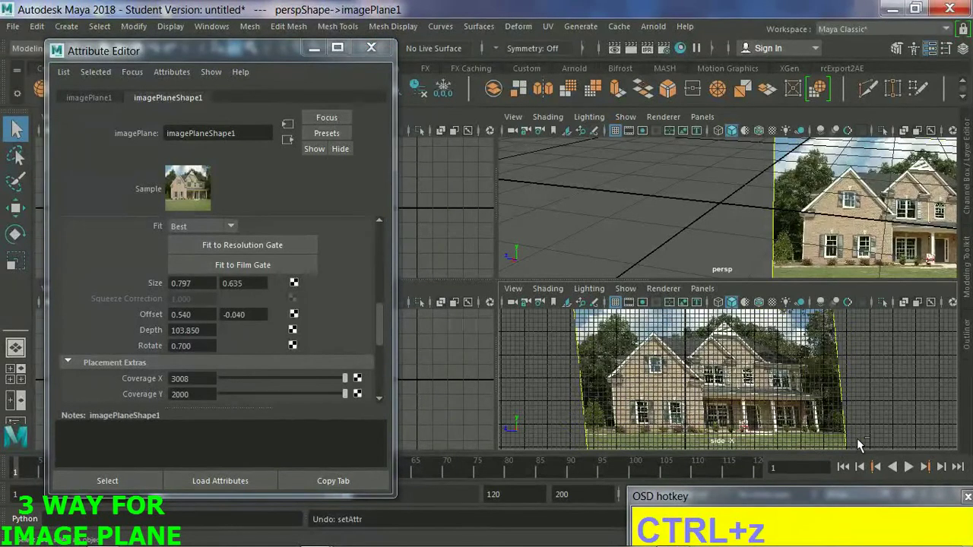
Undo the rotation and make the house plane 0.247 by 0.565 at Offset -0.570/0.140
key("z")
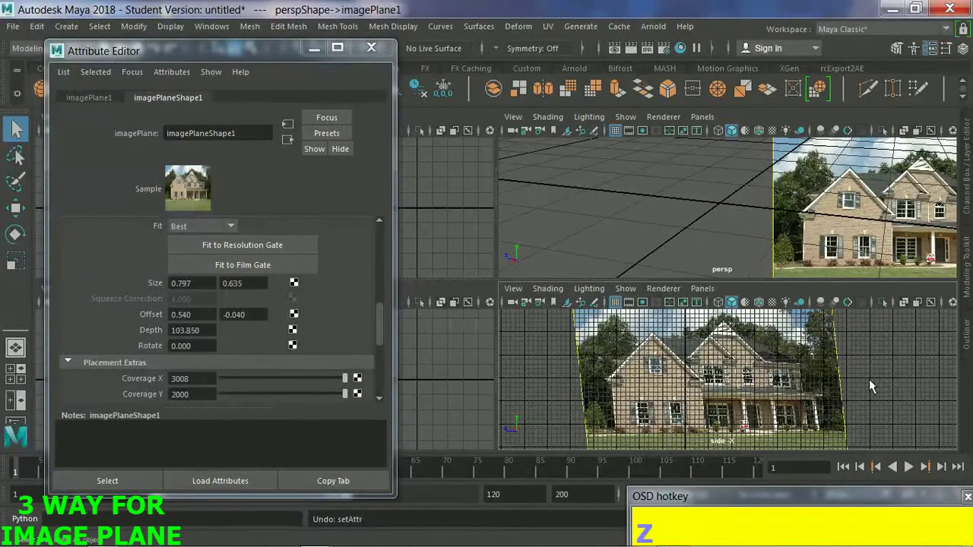
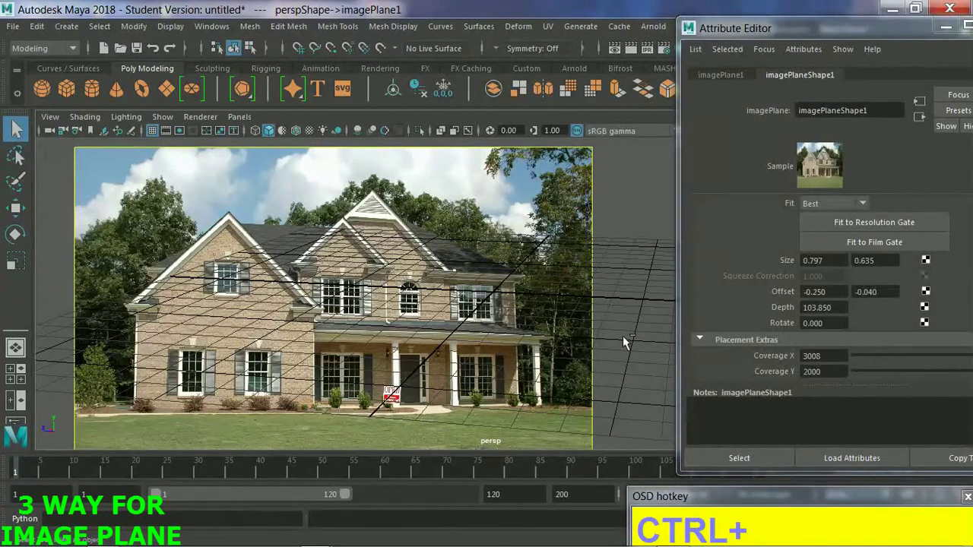
left_click(541, 88)
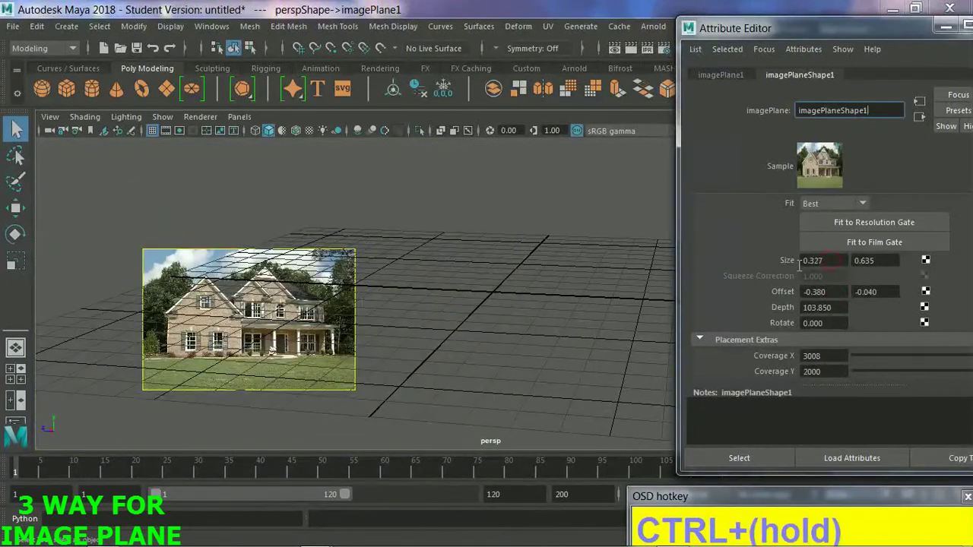
left_click(541, 88)
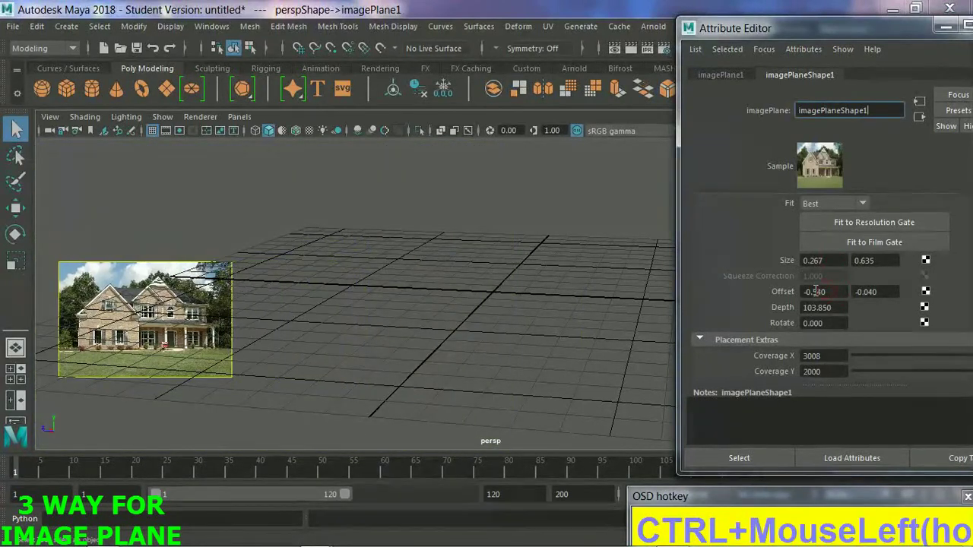
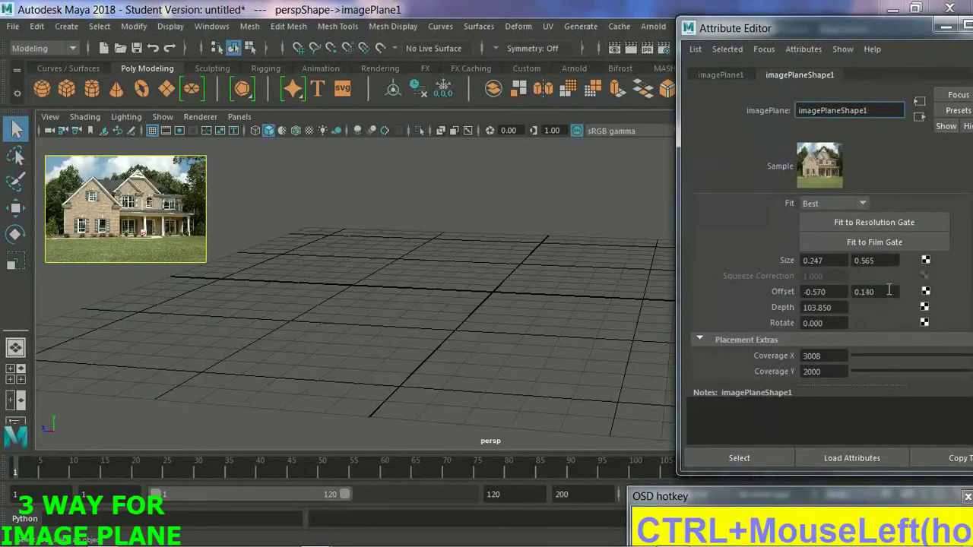
left_click(542, 335)
Float the house plane's Attribute Editor as a separate window moved aside
left_click_drag(792, 38, 800, 221)
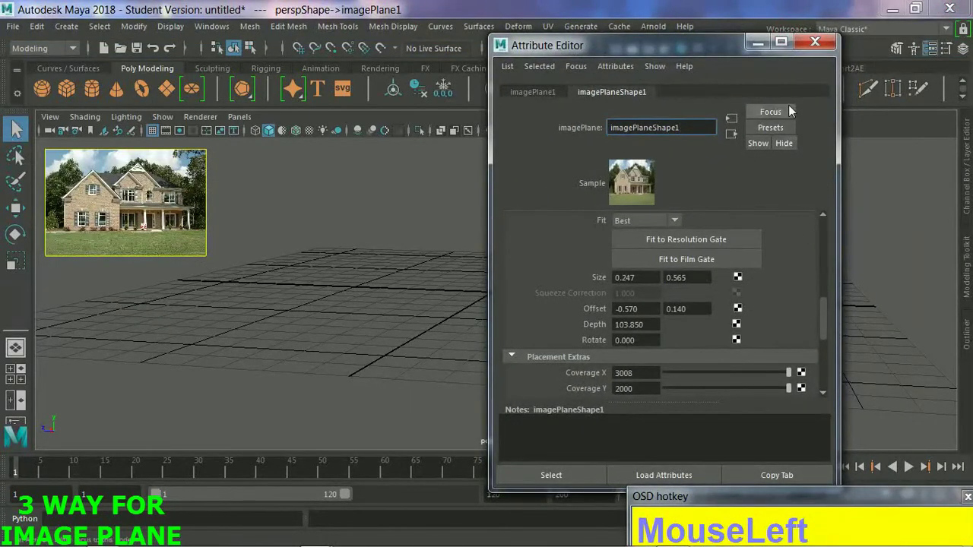
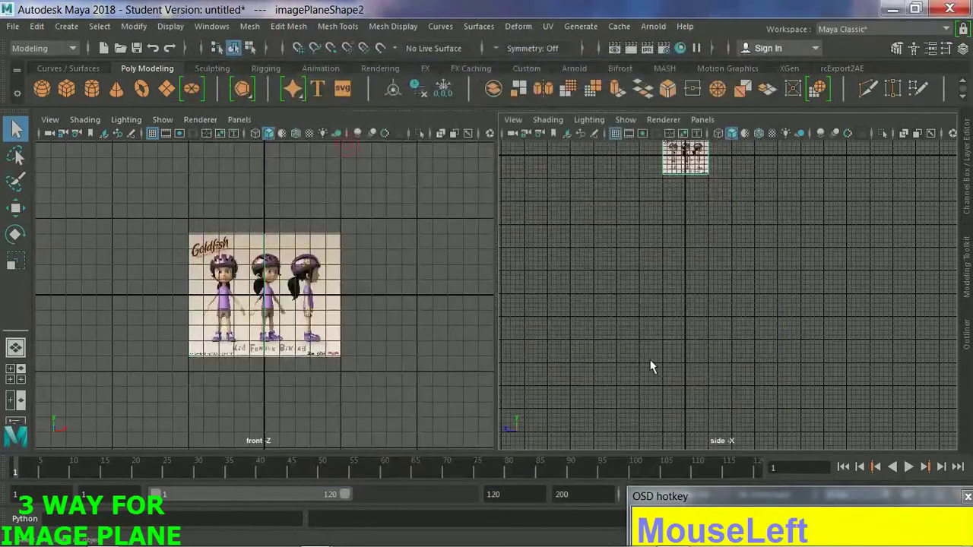
Pan and zoom the side view until the turnaround sheet fills most of it
middle_click(732, 224)
scroll("up", 3)
scroll("up", 3)
scroll("up", 3)
scroll("up", 3)
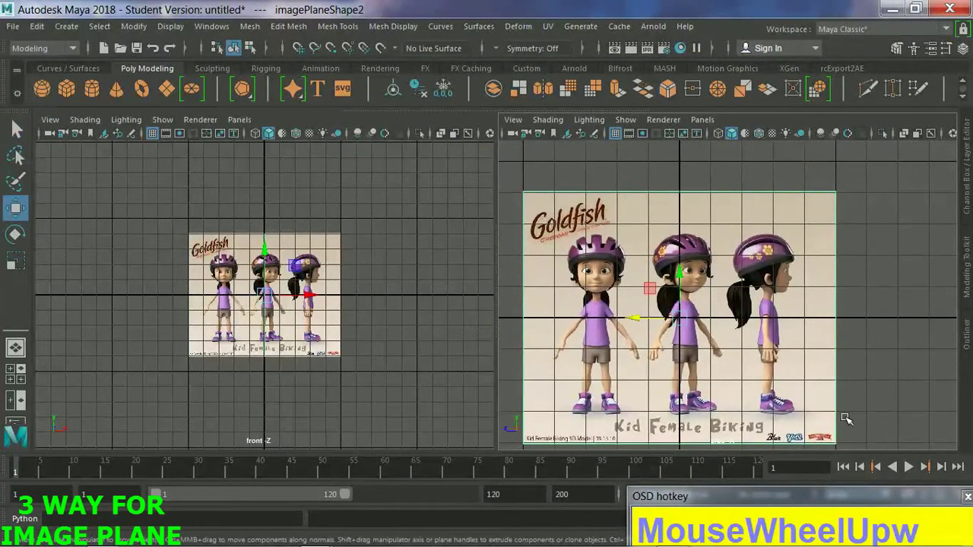